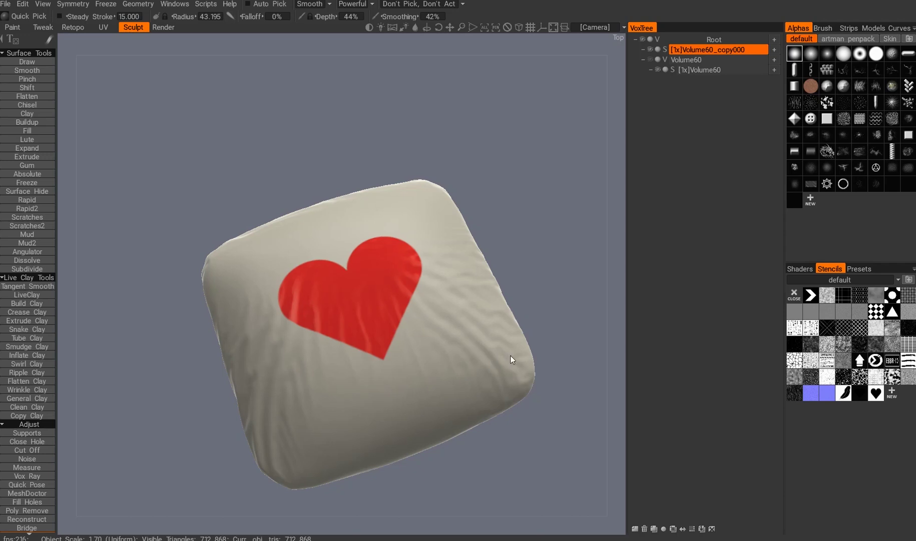
Remove the heart-textured pillow copy from the VoxTree, leaving only Volume60
{"action": "left_click_drag", "start_coordinate": [508, 481], "coordinate": [501, 453]}
{"action": "left_click", "coordinate": [501, 453]}
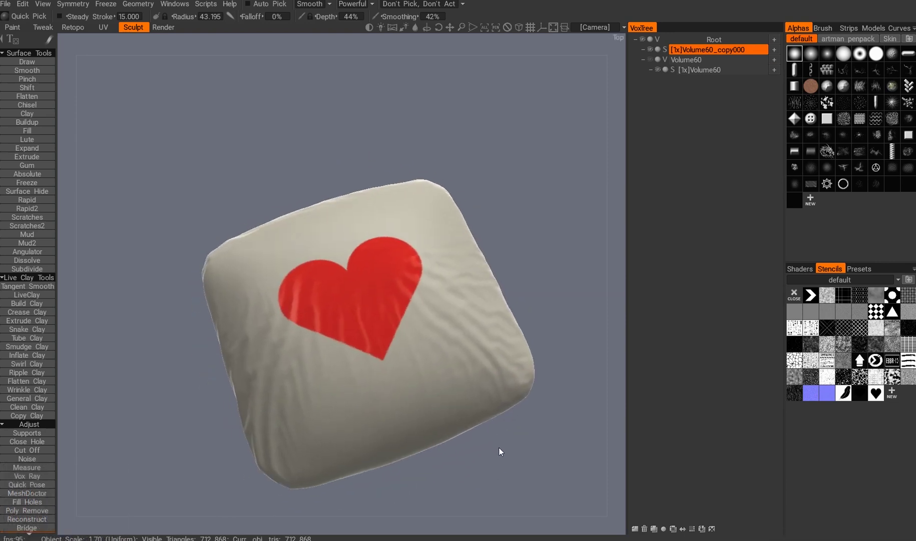
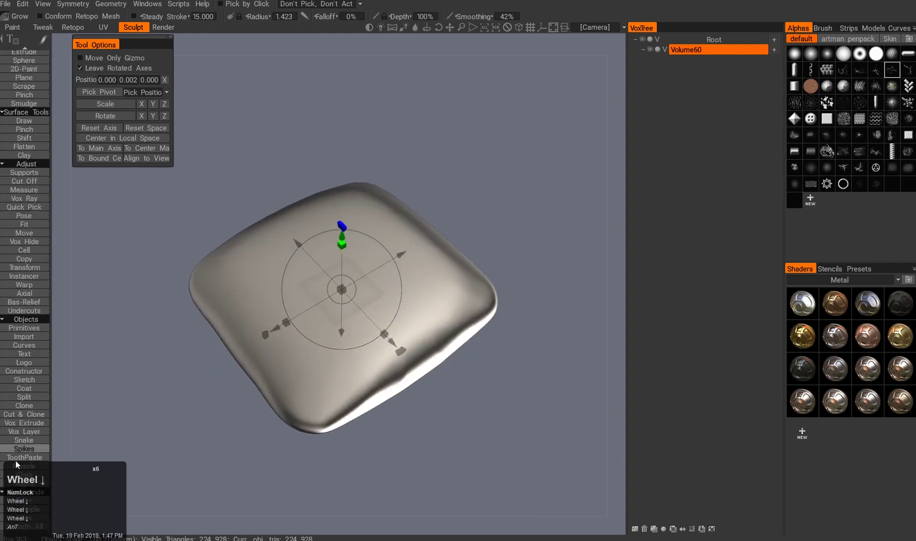
Activate the Cloth tool and position a flat cloth sheet above the pillow volume
{"action": "left_click", "coordinate": [29, 480]}
{"action": "double_click", "coordinate": [146, 82]}
{"action": "middle_click", "coordinate": [384, 178]}
{"action": "left_click_drag", "start_coordinate": [404, 194], "coordinate": [142, 80]}
{"action": "left_click_drag", "start_coordinate": [142, 79], "coordinate": [111, 92]}
{"action": "middle_click", "coordinate": [242, 246]}
Set the cloth Gravity value to 15
{"action": "left_click", "coordinate": [226, 213]}
{"action": "left_click_drag", "start_coordinate": [315, 246], "coordinate": [164, 115]}
{"action": "left_click_drag", "start_coordinate": [313, 217], "coordinate": [186, 126]}
{"action": "type", "text": "15"}
{"action": "key", "text": "Return"}
{"action": "right_click", "coordinate": [273, 306]}
{"action": "left_click", "coordinate": [265, 291]}
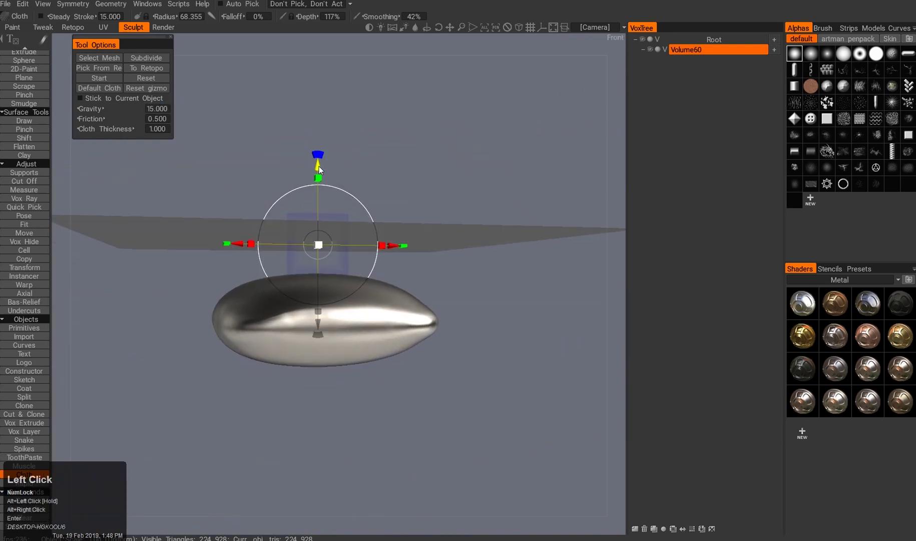
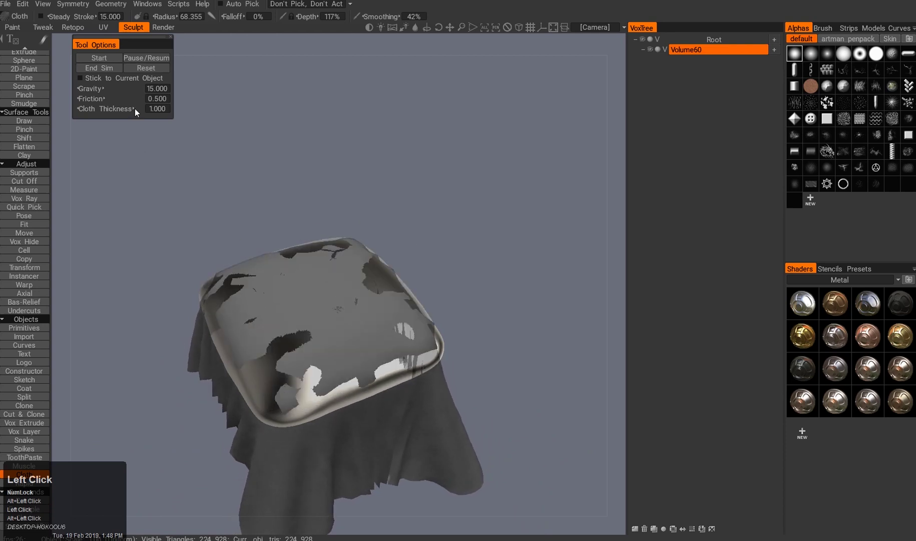
{"action": "left_click", "coordinate": [137, 69]}
{"action": "left_click_drag", "start_coordinate": [224, 247], "coordinate": [191, 212]}
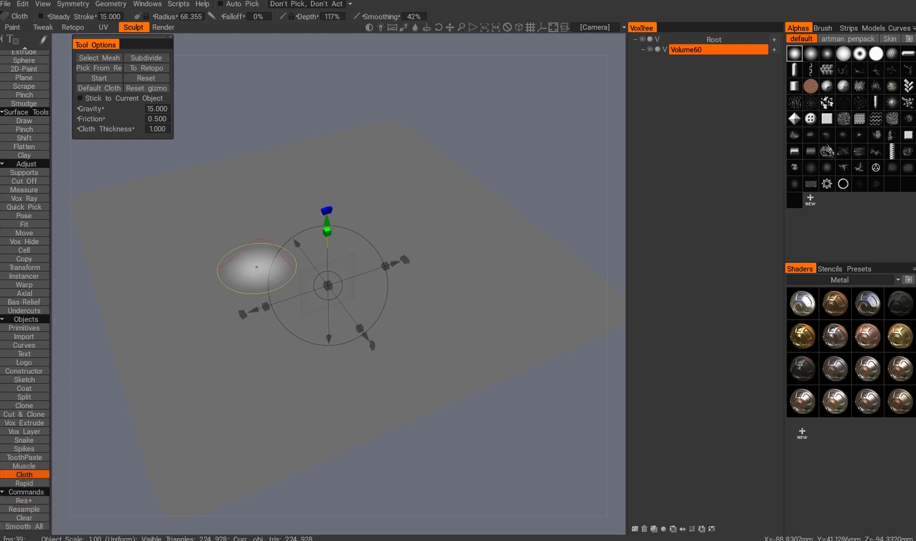
{"action": "scroll", "scroll_direction": "up", "scroll_amount": 3}
Return to voxel sculpting and run Instant Meshes auto-retopology (1000 polys) on Volume60
{"action": "left_click", "coordinate": [26, 69]}
{"action": "right_click", "coordinate": [309, 231]}
{"action": "right_click", "coordinate": [693, 55]}
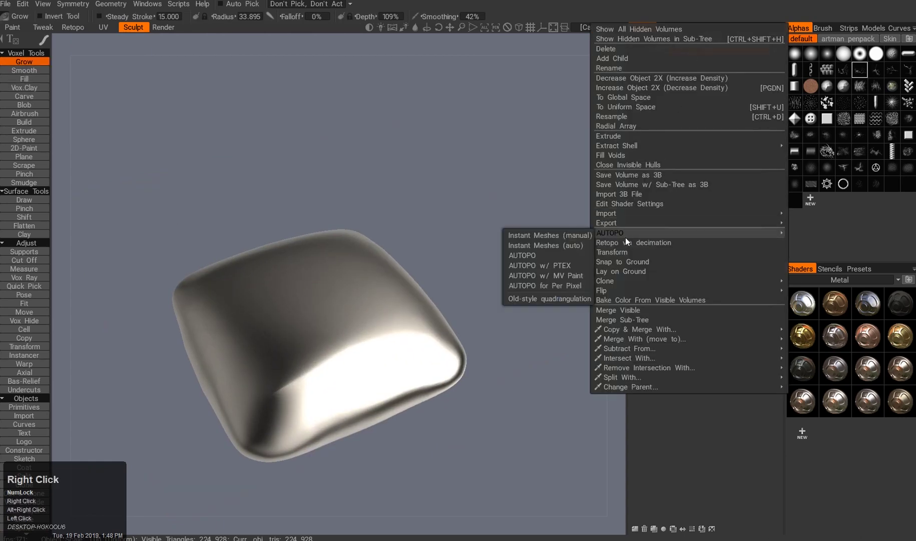
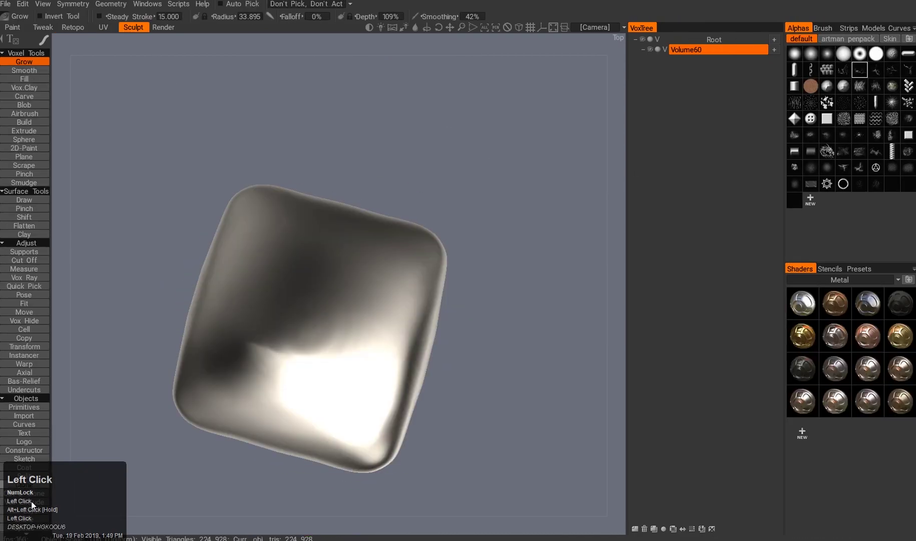
{"action": "scroll", "scroll_direction": "down", "scroll_amount": 3}
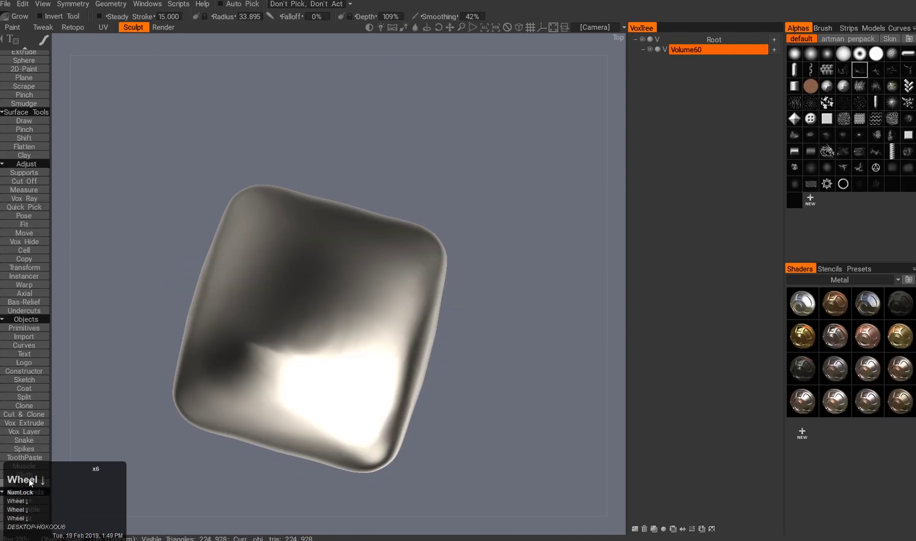
Load the retopo pillow mesh as the cloth object, subdivide it and raise it above the volume
{"action": "left_click", "coordinate": [31, 477]}
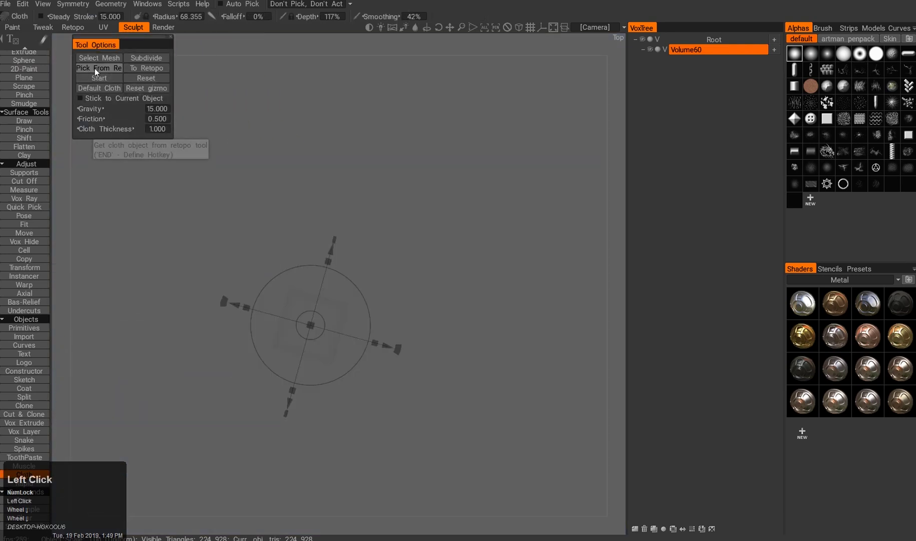
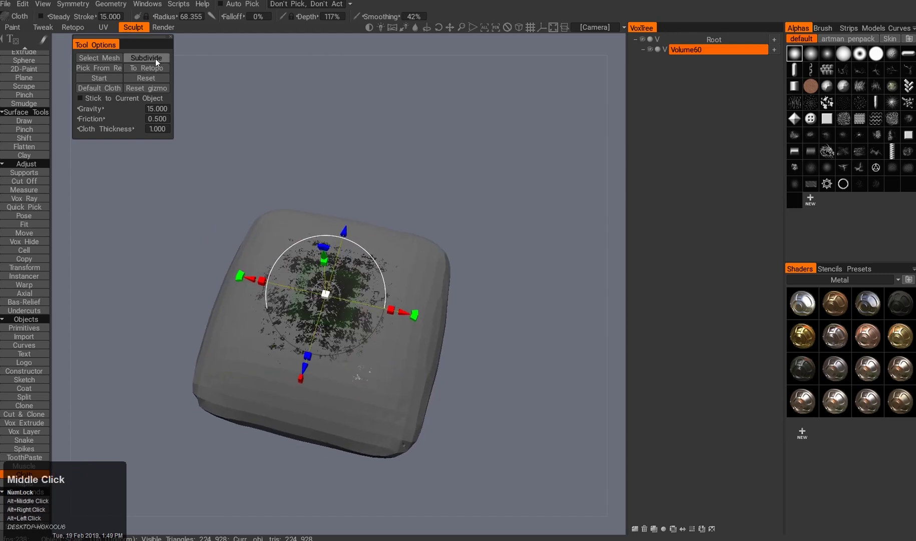
{"action": "double_click", "coordinate": [155, 62]}
{"action": "left_click_drag", "start_coordinate": [335, 145], "coordinate": [326, 131]}
{"action": "left_click_drag", "start_coordinate": [315, 36], "coordinate": [299, 98]}
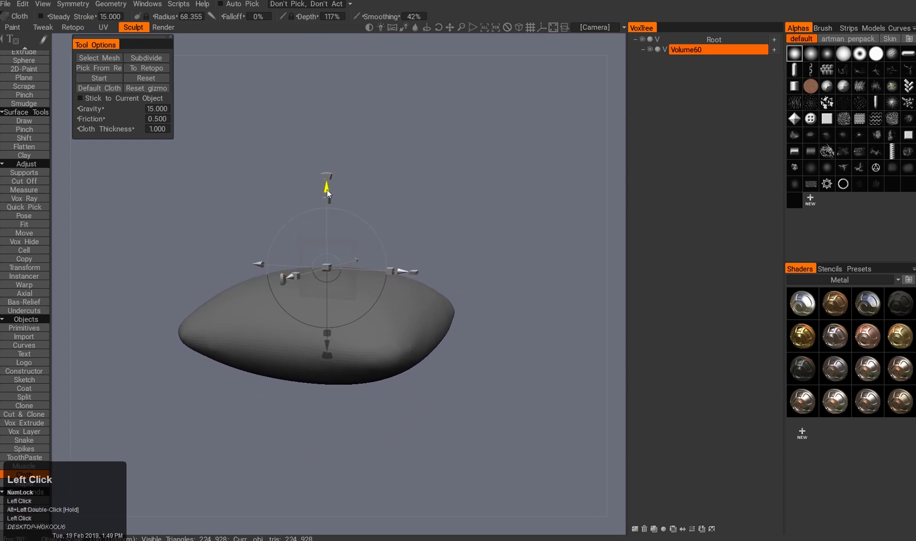
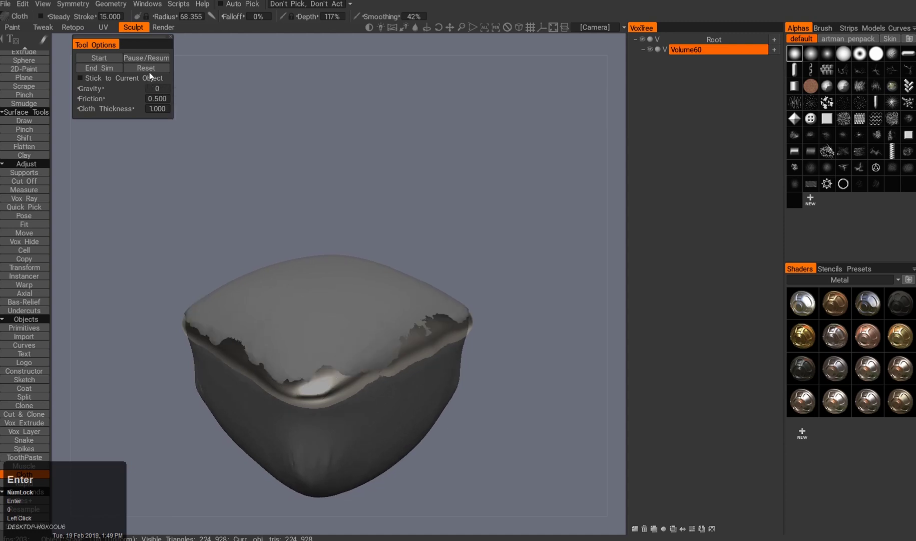
Reset and restart the cloth simulation with gravity set to 0
{"action": "left_click", "coordinate": [150, 75]}
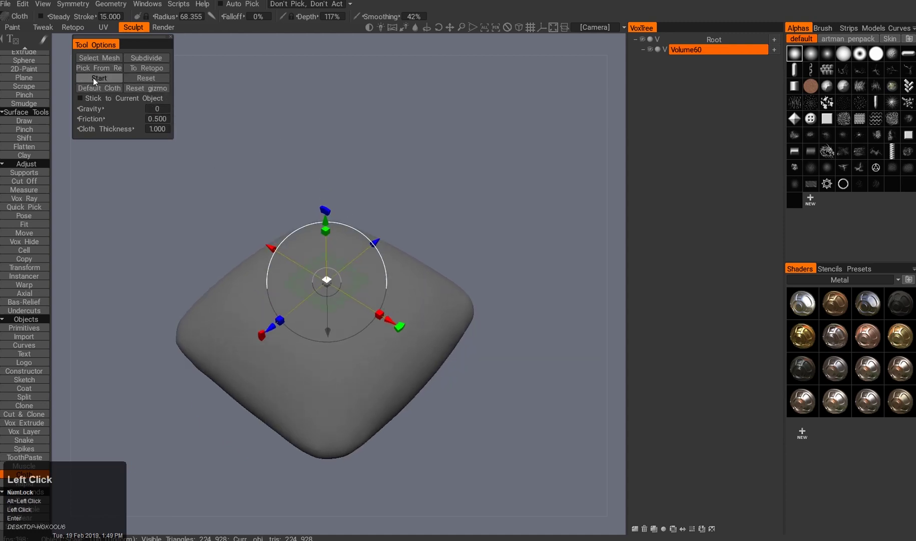
{"action": "left_click", "coordinate": [100, 84]}
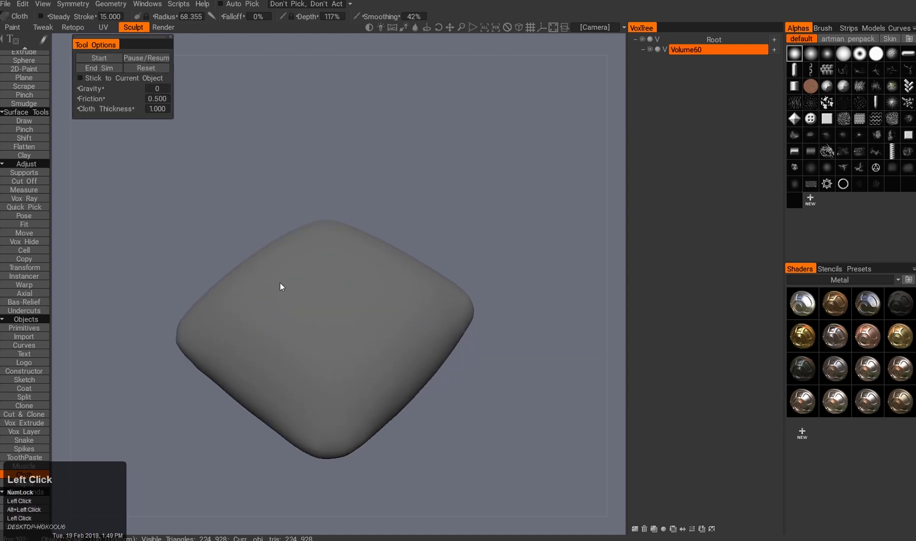
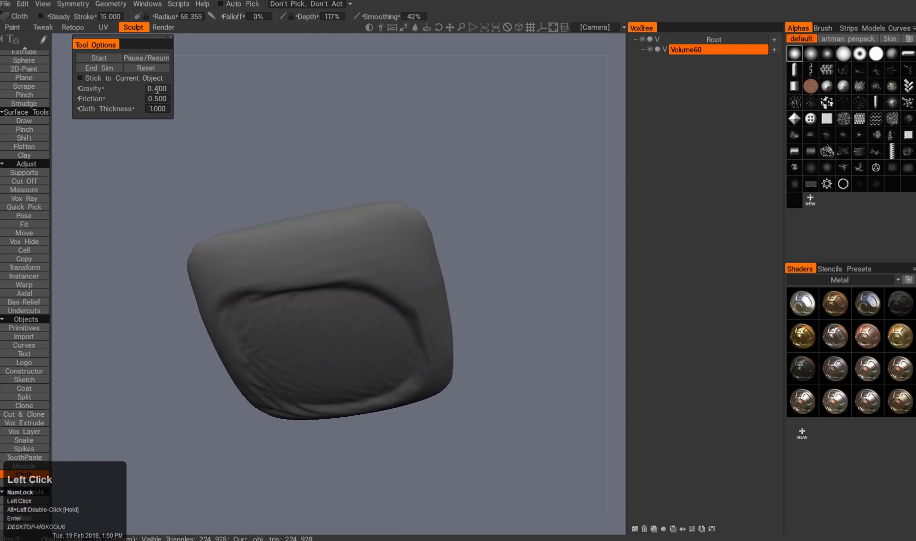
{"action": "key", "text": "0"}
{"action": "key", "text": "Return"}
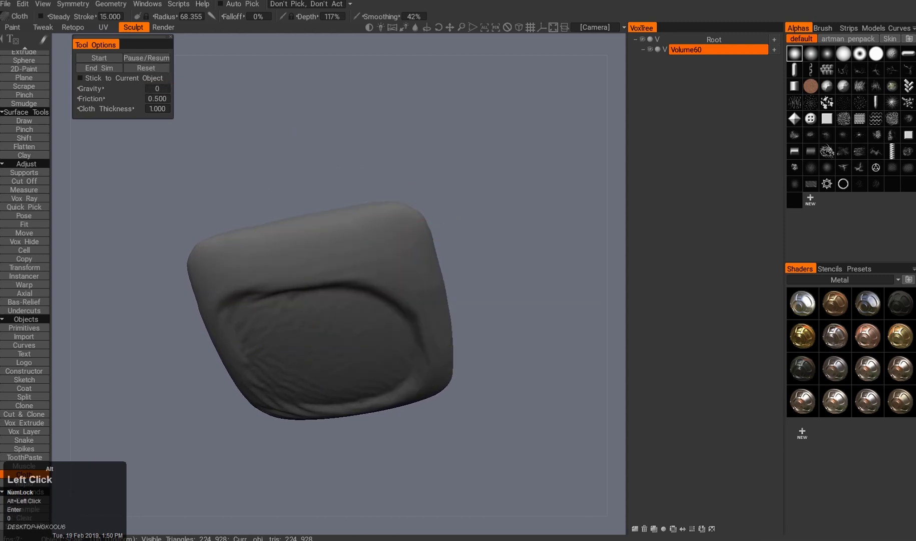
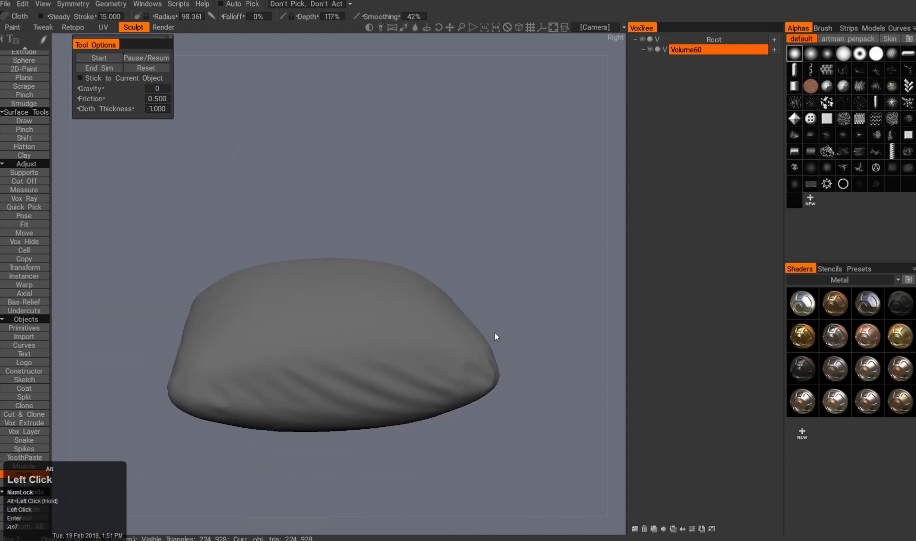
Inspect the wrapping cloth from several angles and end the simulation
{"action": "left_click_drag", "start_coordinate": [563, 323], "coordinate": [587, 352]}
{"action": "left_click", "coordinate": [573, 380]}
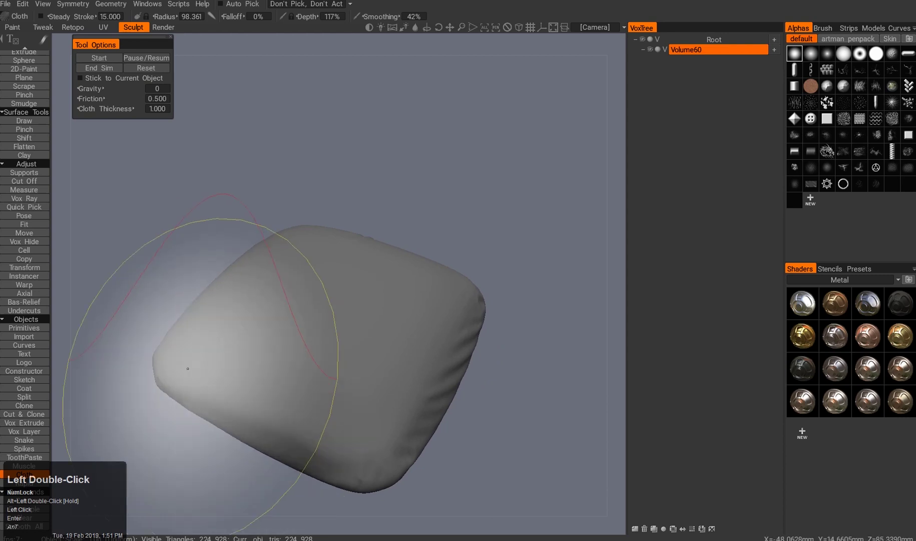
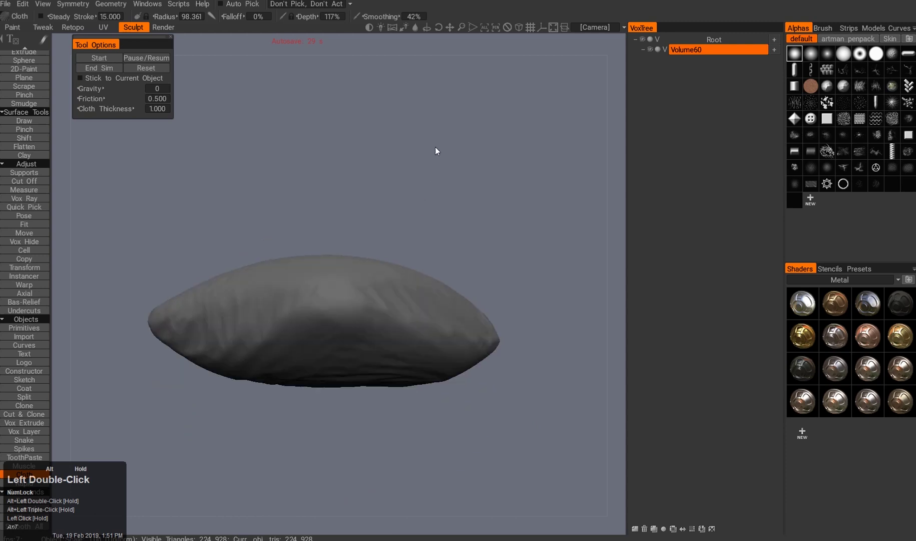
{"action": "left_click_drag", "start_coordinate": [538, 289], "coordinate": [522, 422]}
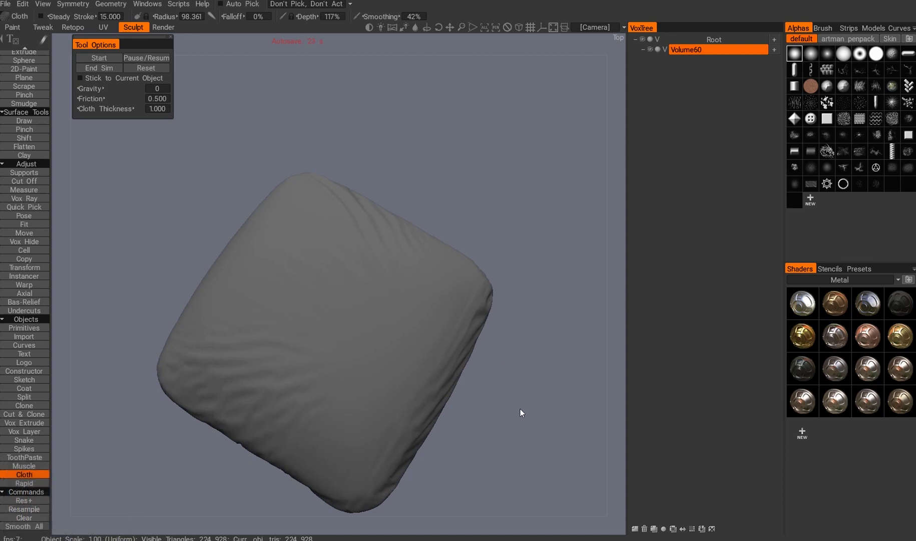
{"action": "left_click_drag", "start_coordinate": [539, 418], "coordinate": [145, 78]}
{"action": "middle_click", "coordinate": [542, 443]}
{"action": "left_click_drag", "start_coordinate": [149, 65], "coordinate": [149, 64]}
Send the settled cloth to the retopo mesh and convert it to a sculpt mesh via Geometry
{"action": "left_click", "coordinate": [485, 279]}
{"action": "double_click", "coordinate": [497, 272]}
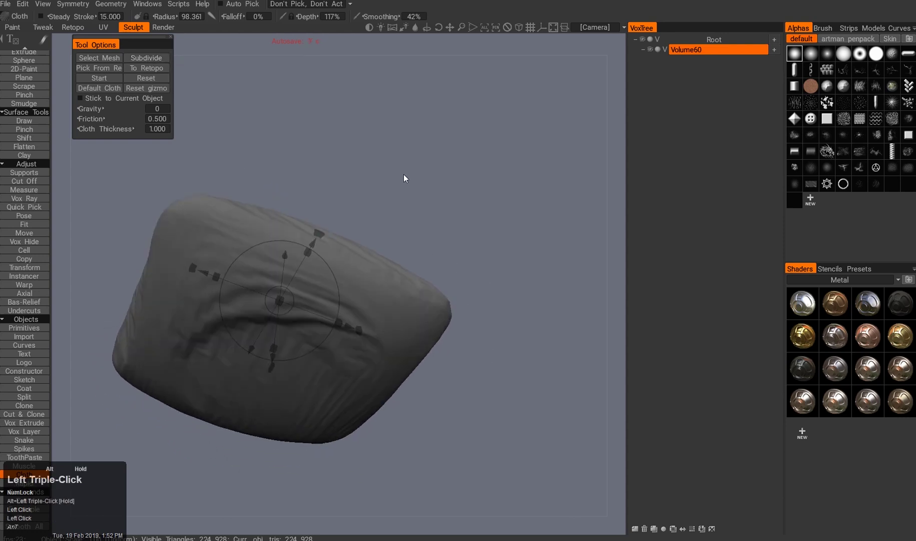
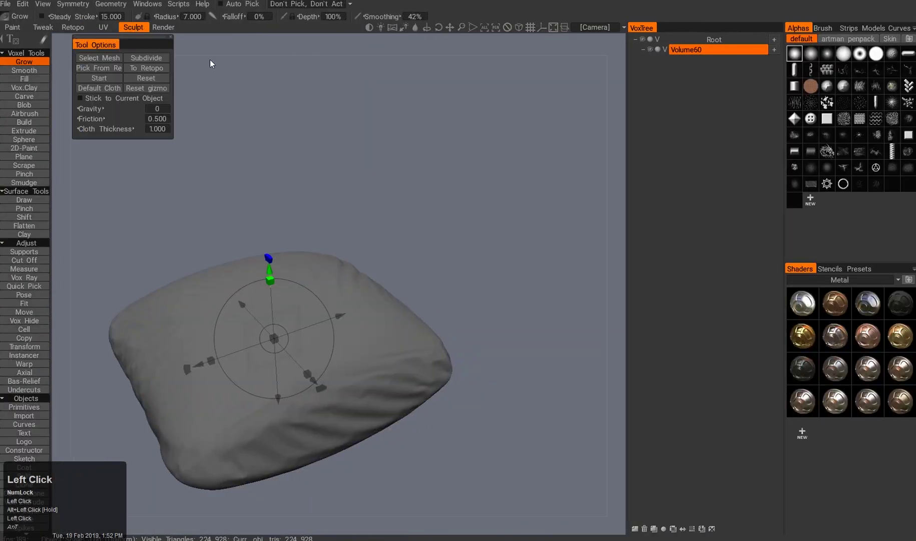
{"action": "left_click_drag", "start_coordinate": [119, 12], "coordinate": [30, 73]}
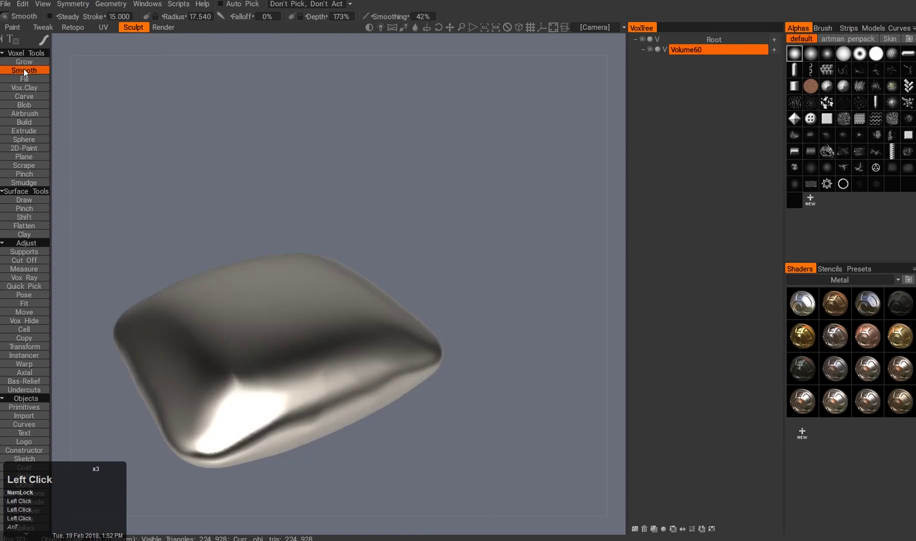
{"action": "left_click", "coordinate": [29, 66]}
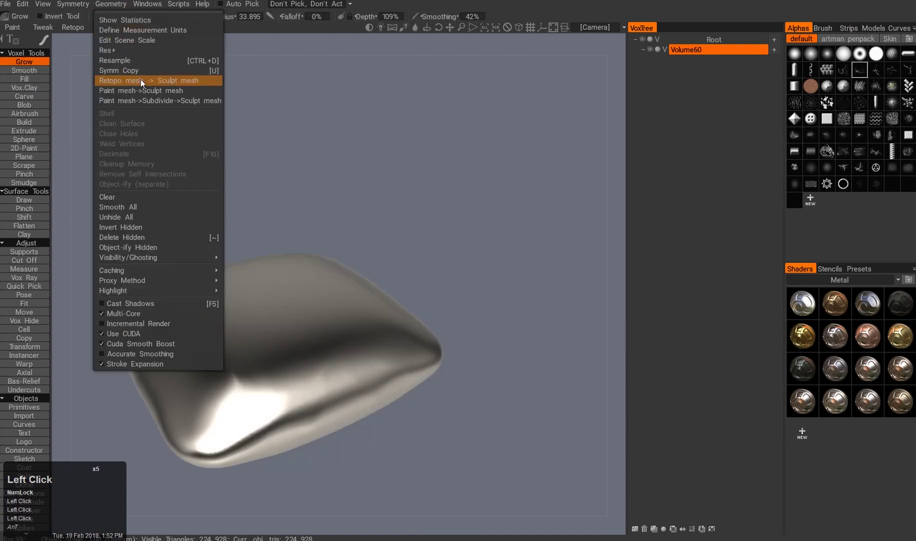